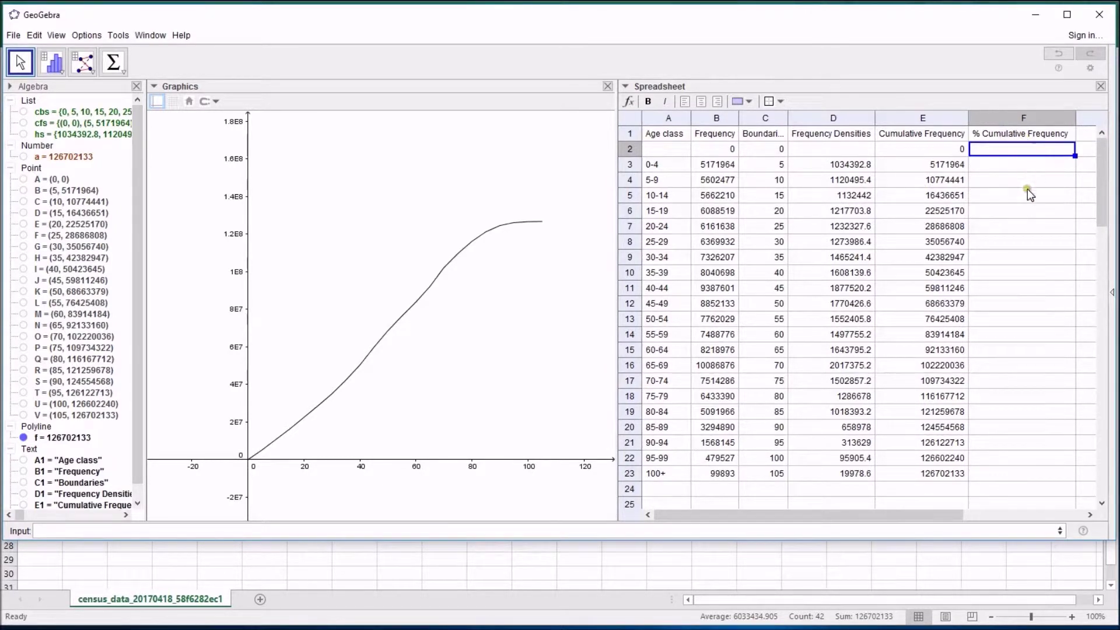
- Enter the formula =E2/E23 in F2 to divide the first cumulative frequency by the total
key(=)
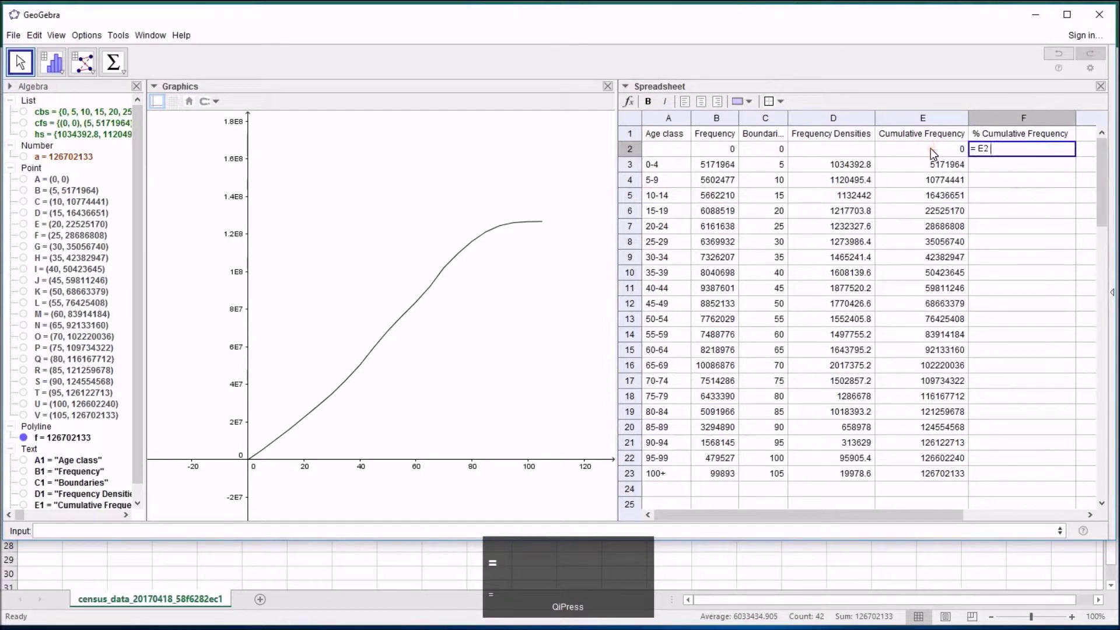
key(/)
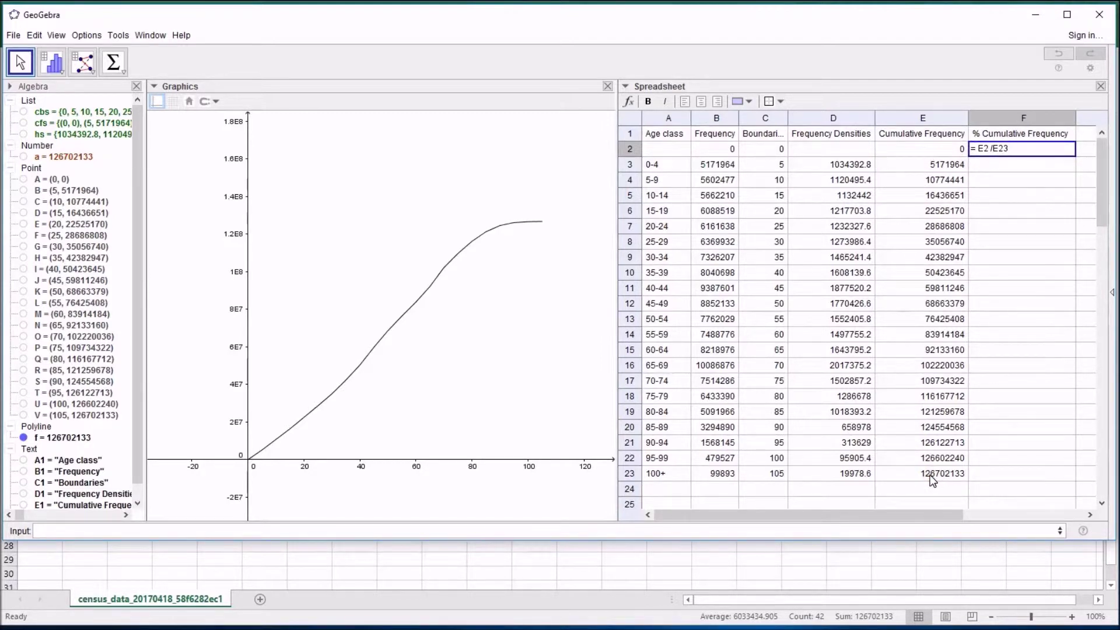
- Complete F3 as =E3/E24*100 and fill the percentage formula down the column
key(shift+8)
text(100)
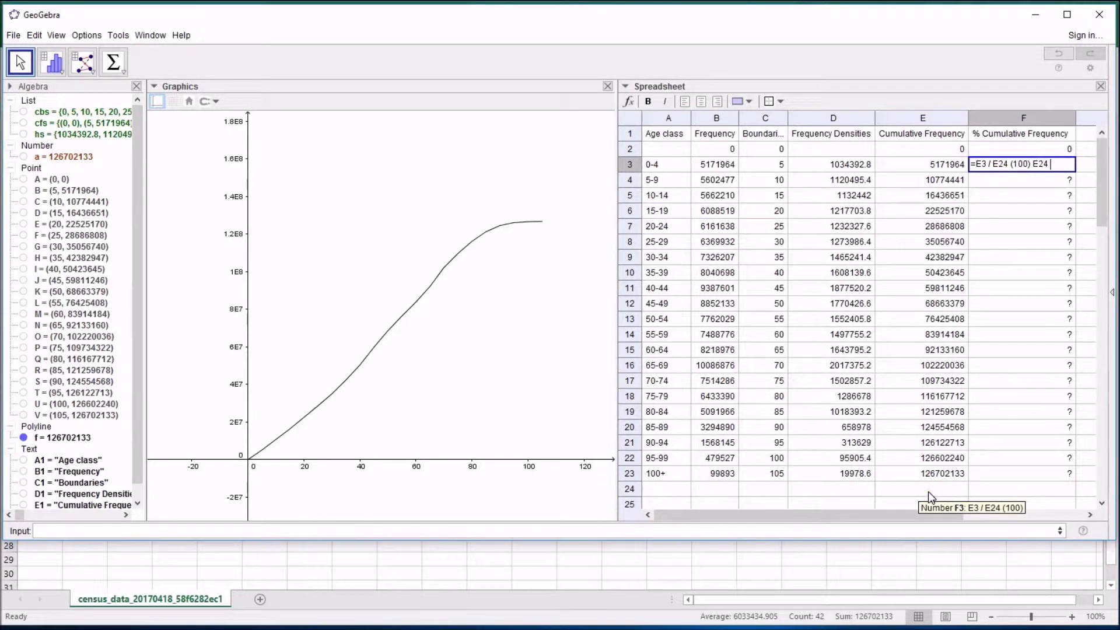
key(BackSpace)
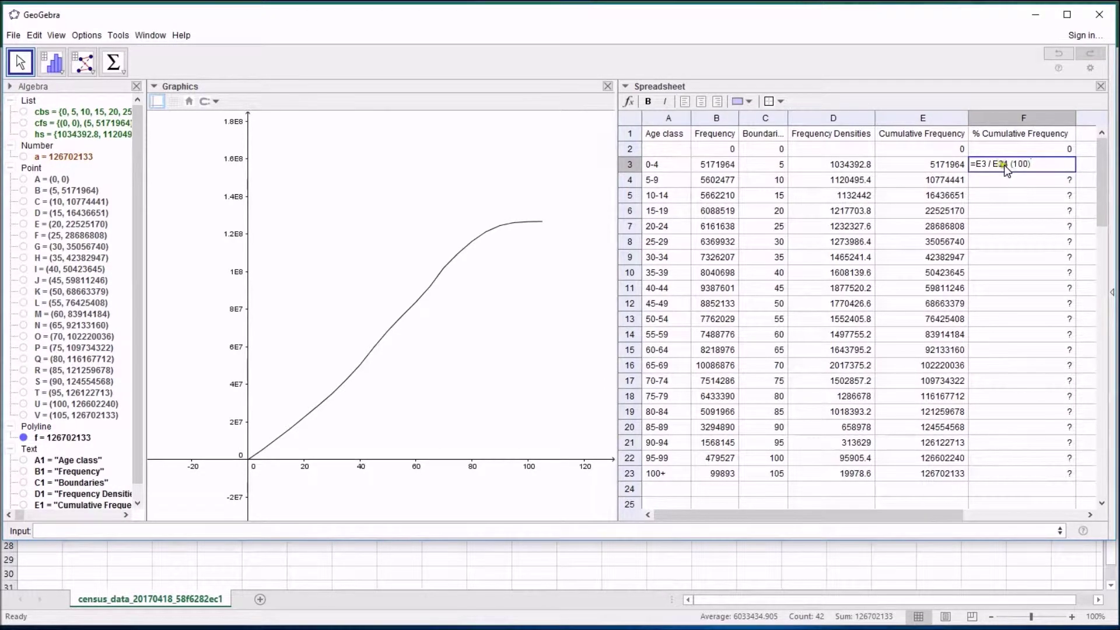
key(Return)
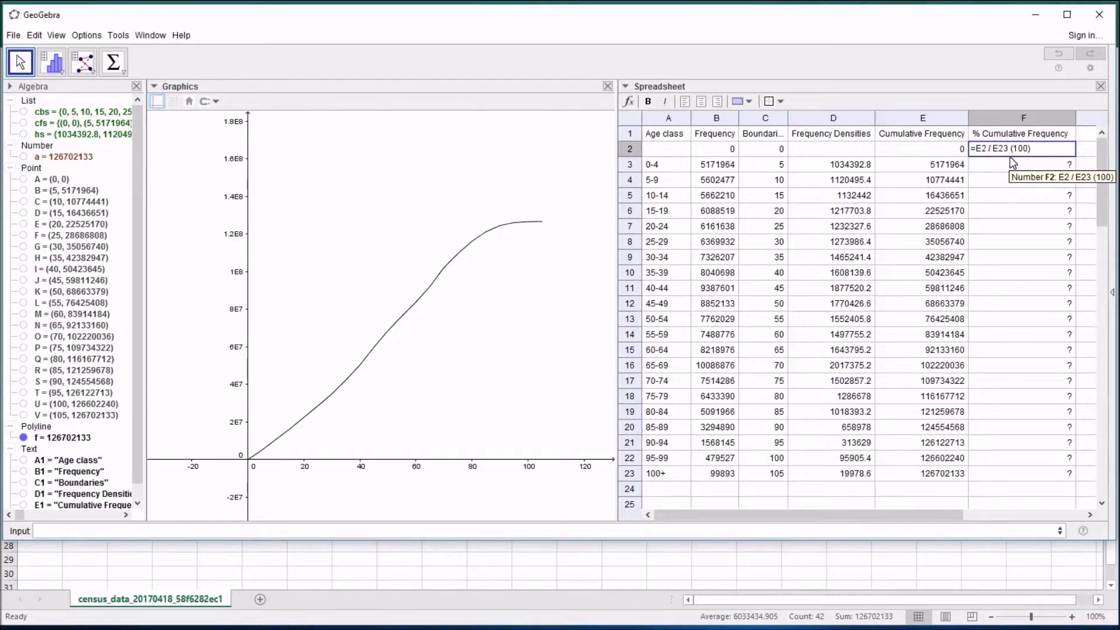
- Edit F2 to =E2/$E$23*100 so the total reference is absolute
key(shift+Return)
key(shift+4)
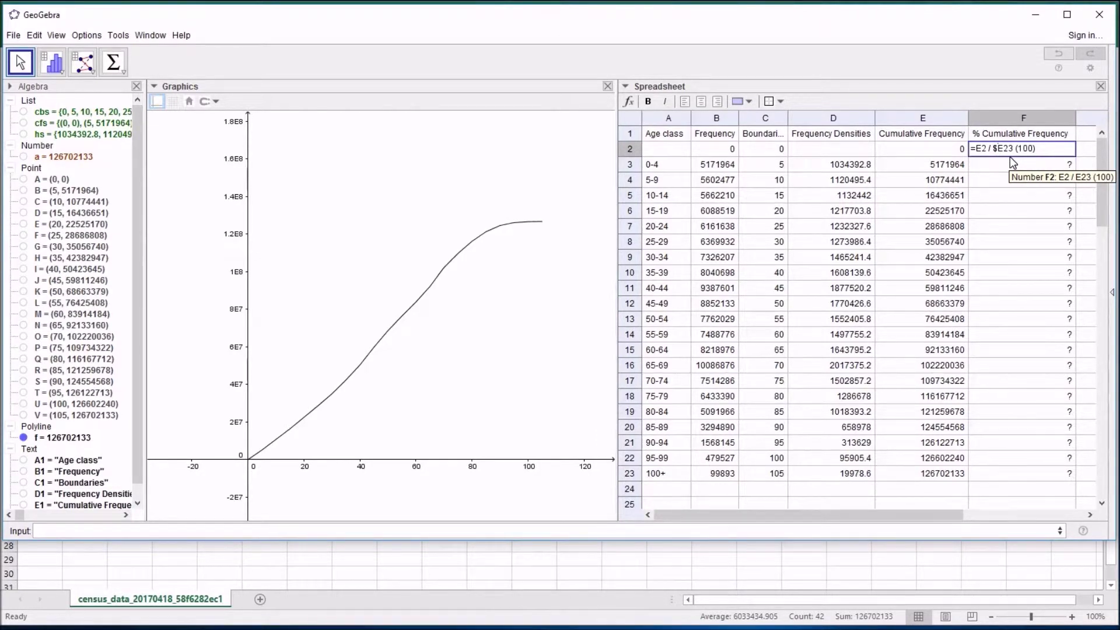
key(Right)
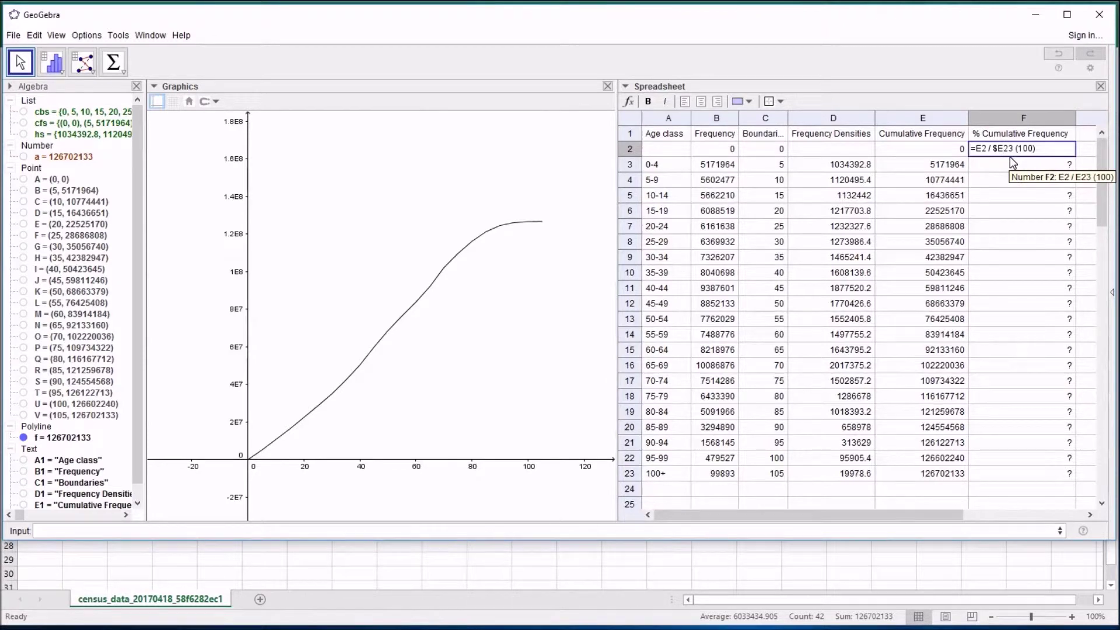
key(shift+4)
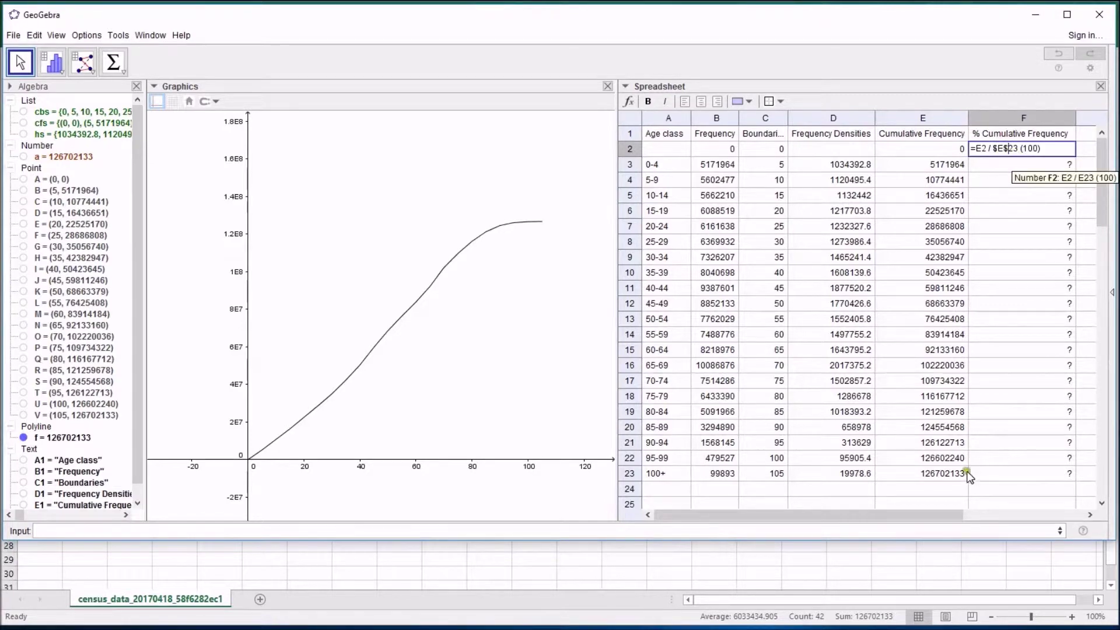
key(Return)
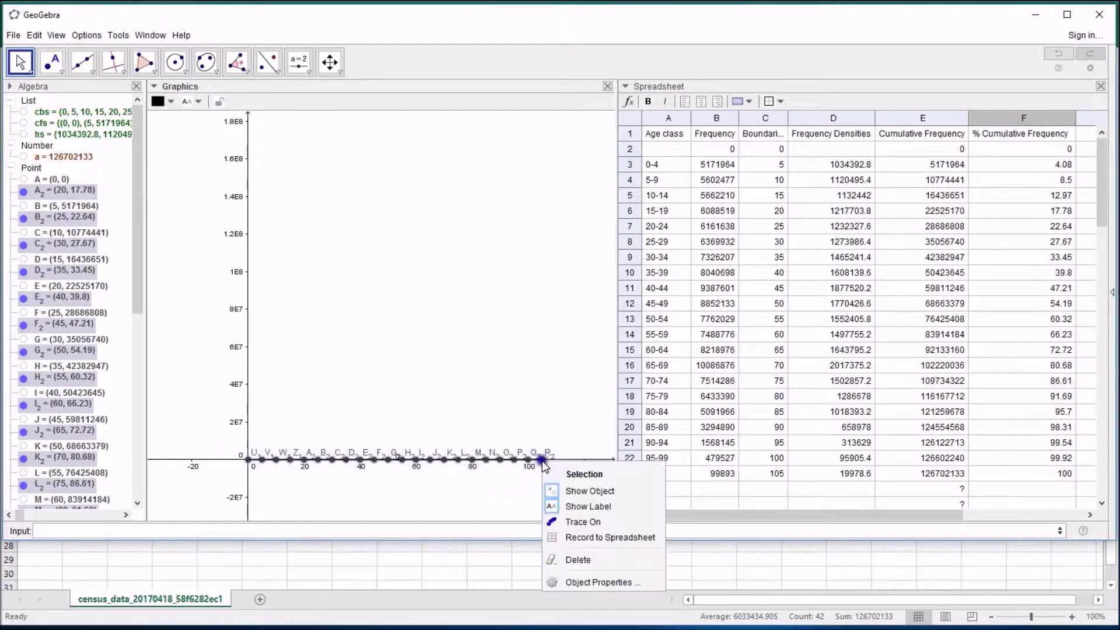
- Create a polyline through the selected percentage points
click(588, 513)
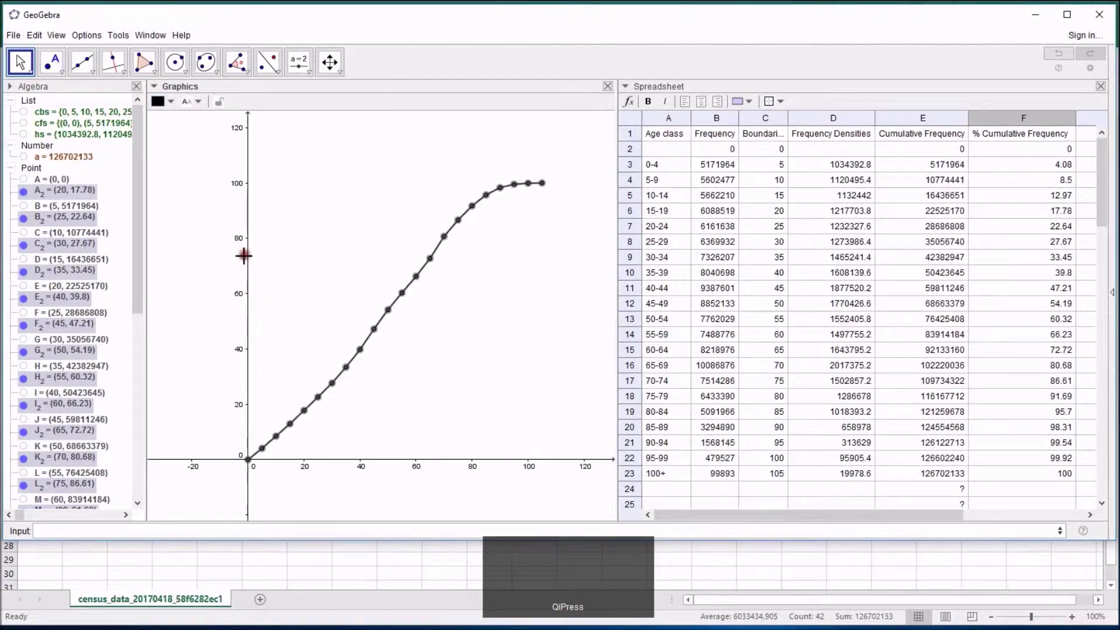
- Create the horizontal line y = 50 from the Input bar
key(ctrl+F8)
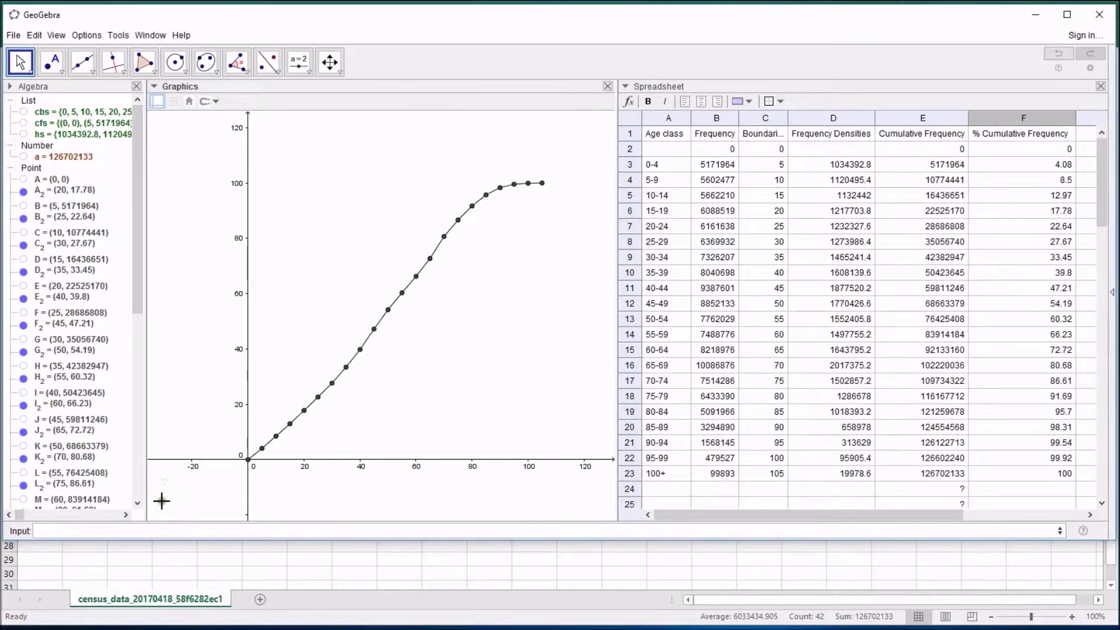
key(y)
text(=50)
key(Return)
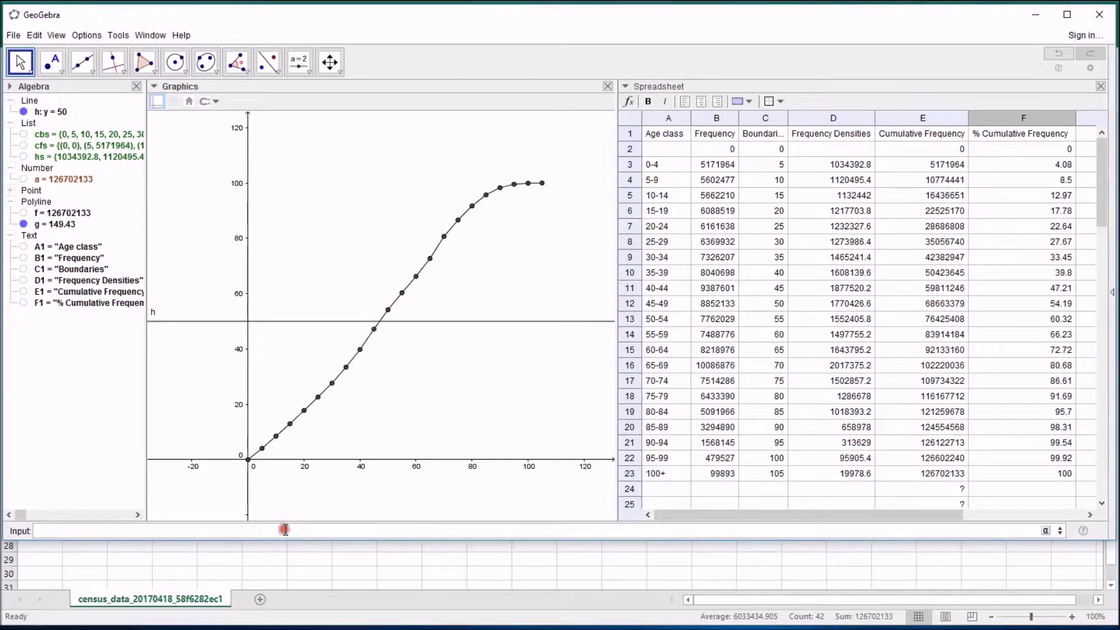
- Create Intersect[h, g] to mark the median point (47, 50) on the ogive
text(inters)
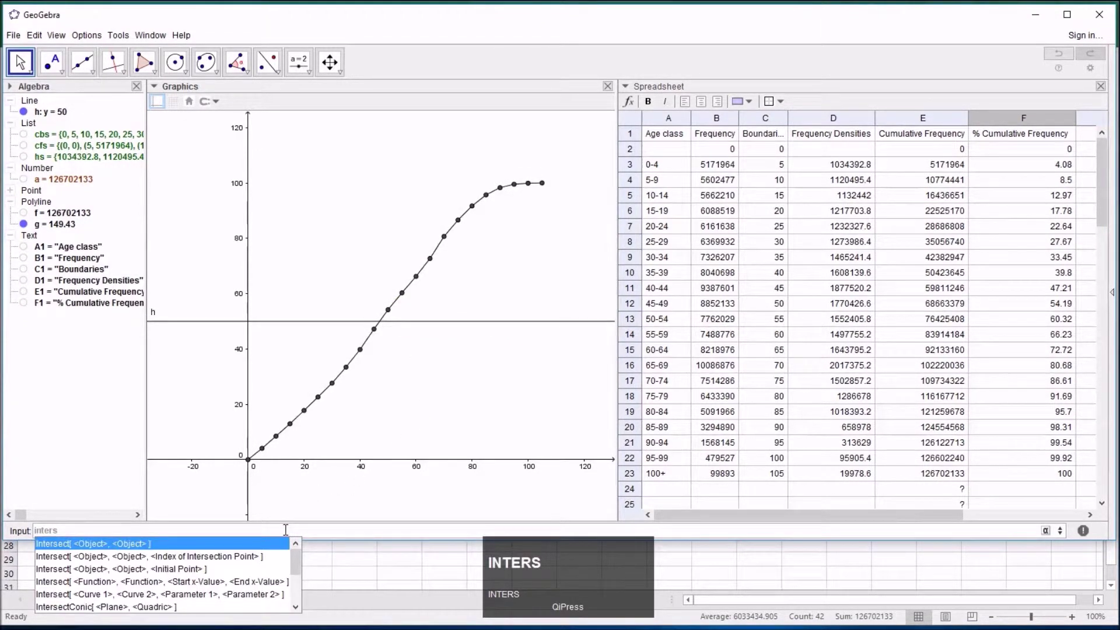
key(Return)
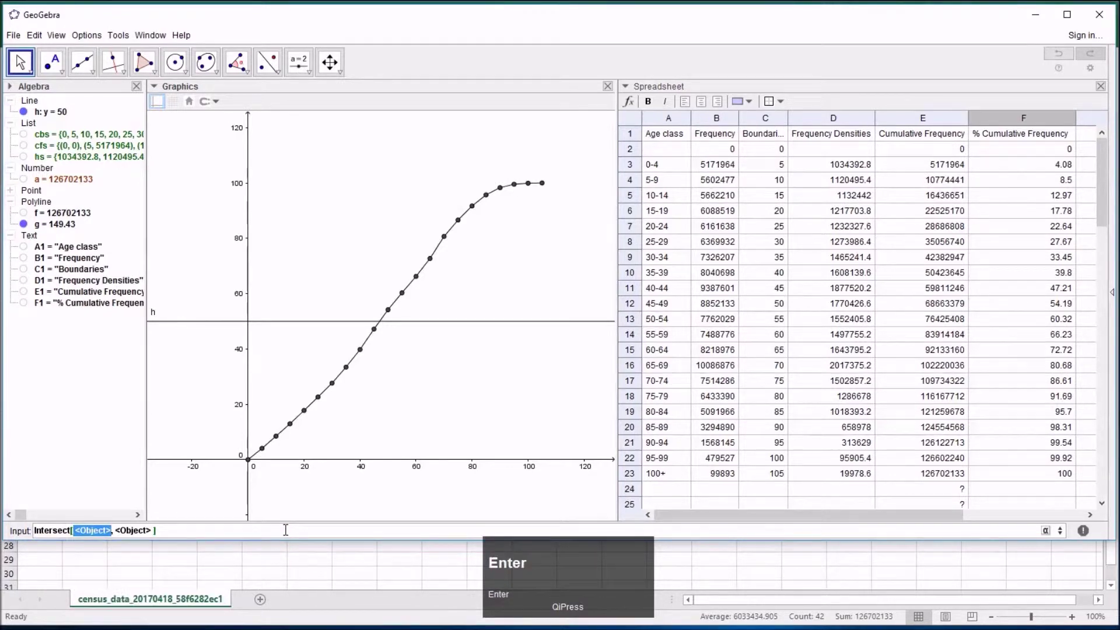
key(h)
key(Tab)
key(g)
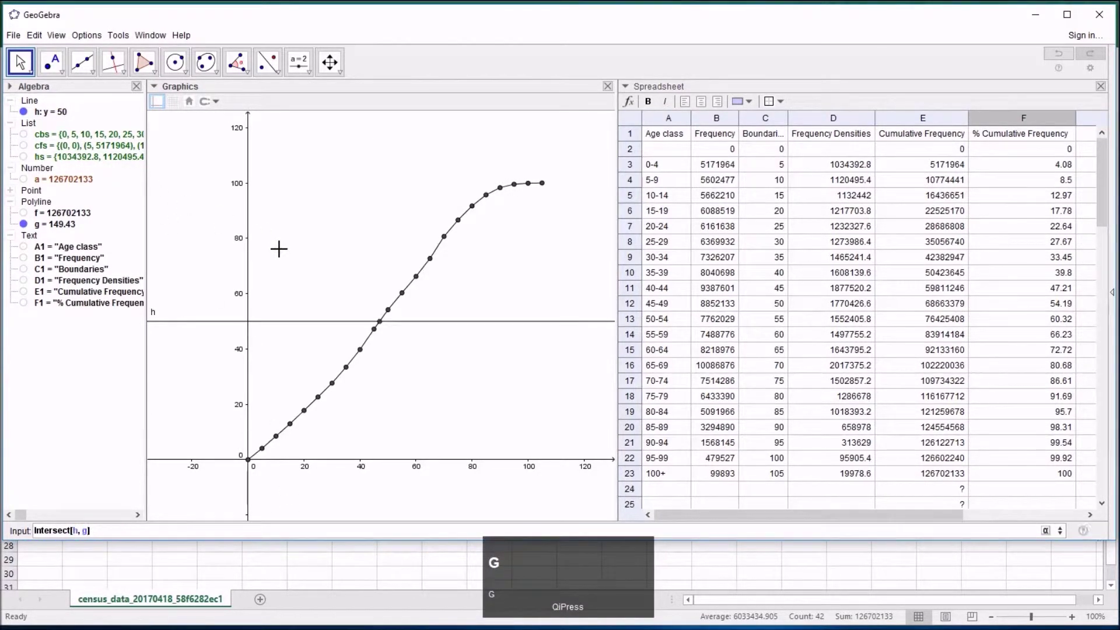
key(Return)
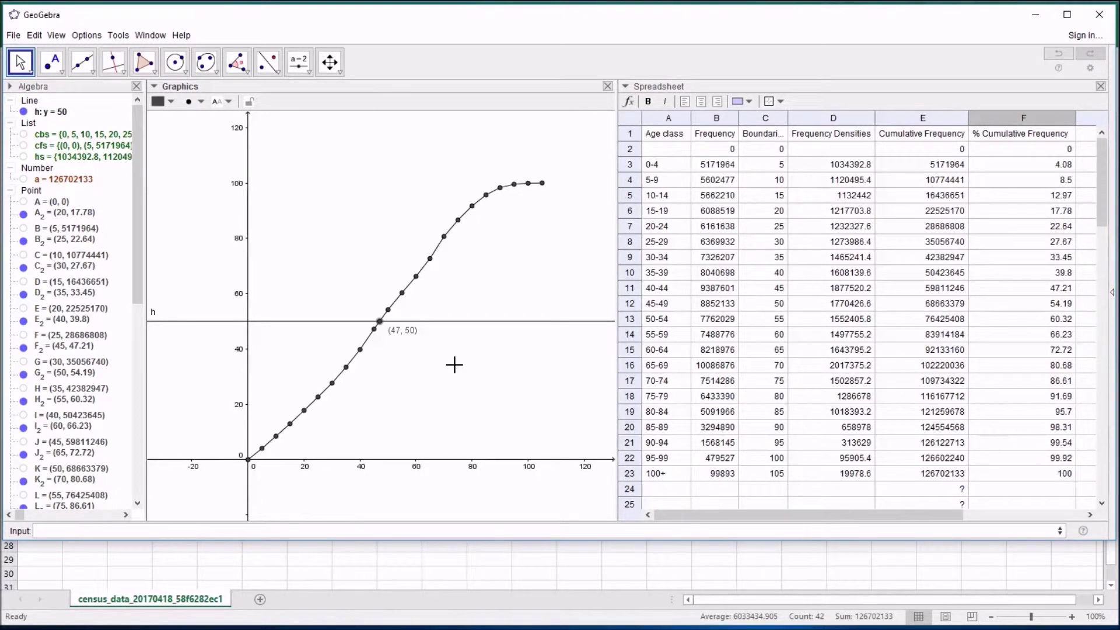
- Create the quartile lines y = 75 and y = 25 from the Input bar
text(yy=75)
key(Return)
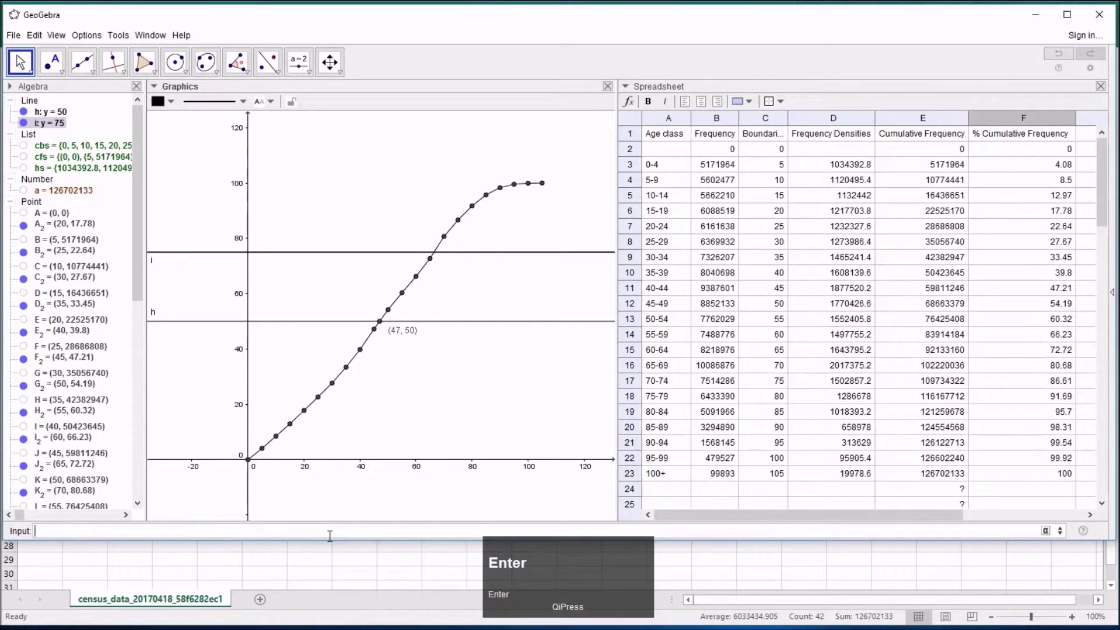
text(y=-)
key(BackSpace)
text(25)
key(Return)
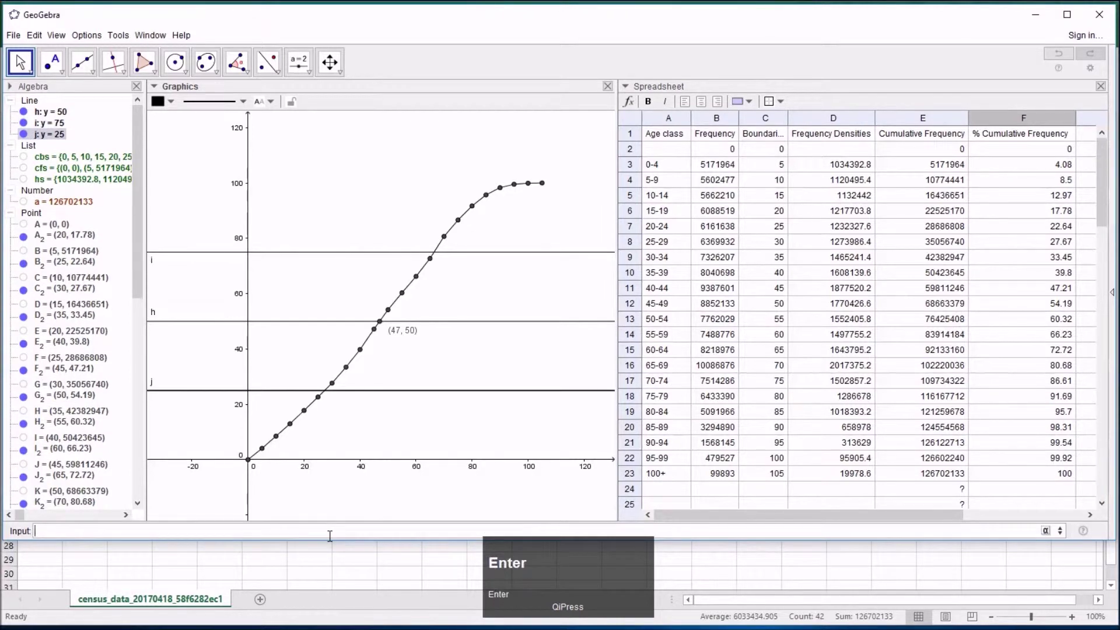